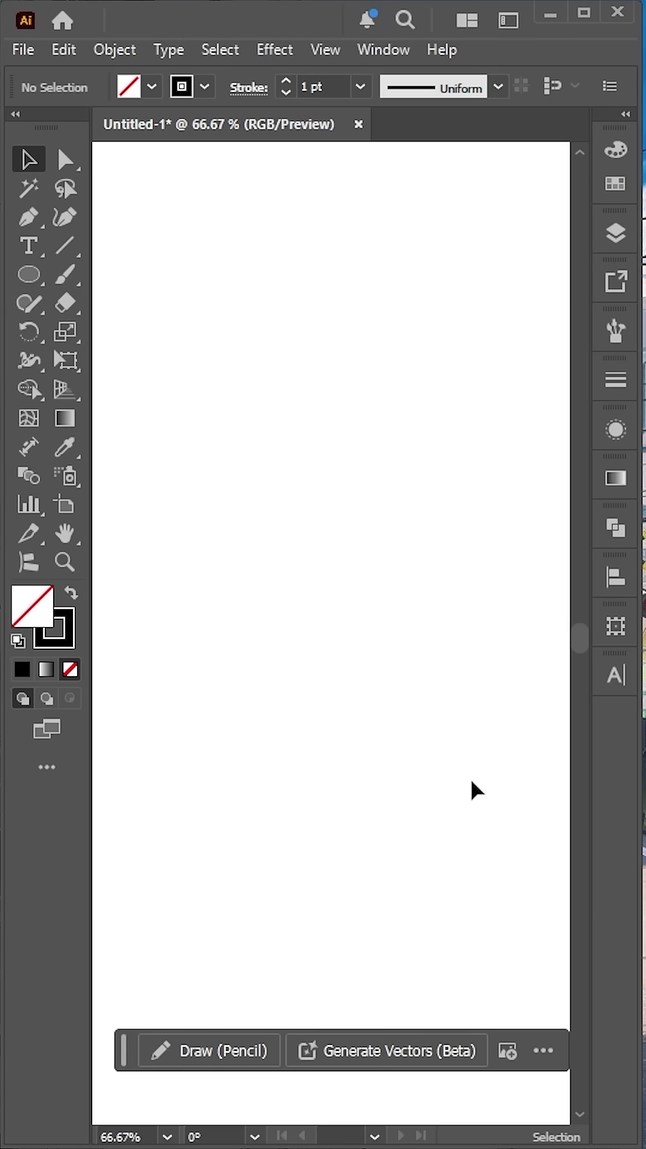
Step: Draw a polar grid of concentric circles in the upper middle of the artboard
click(80, 243)
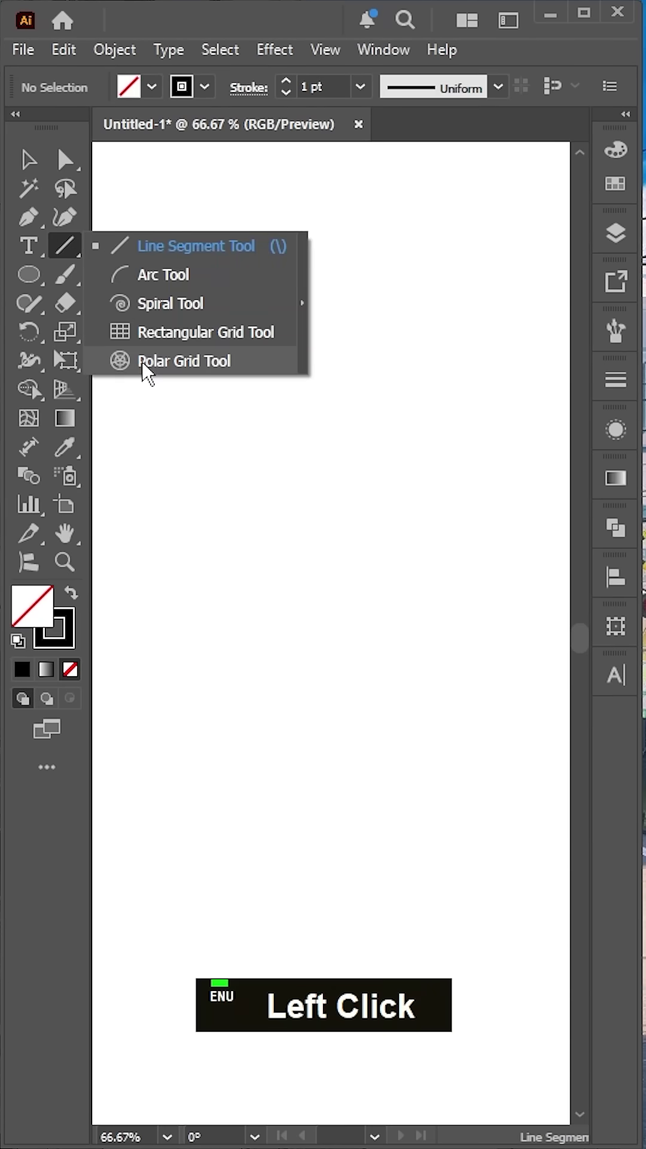
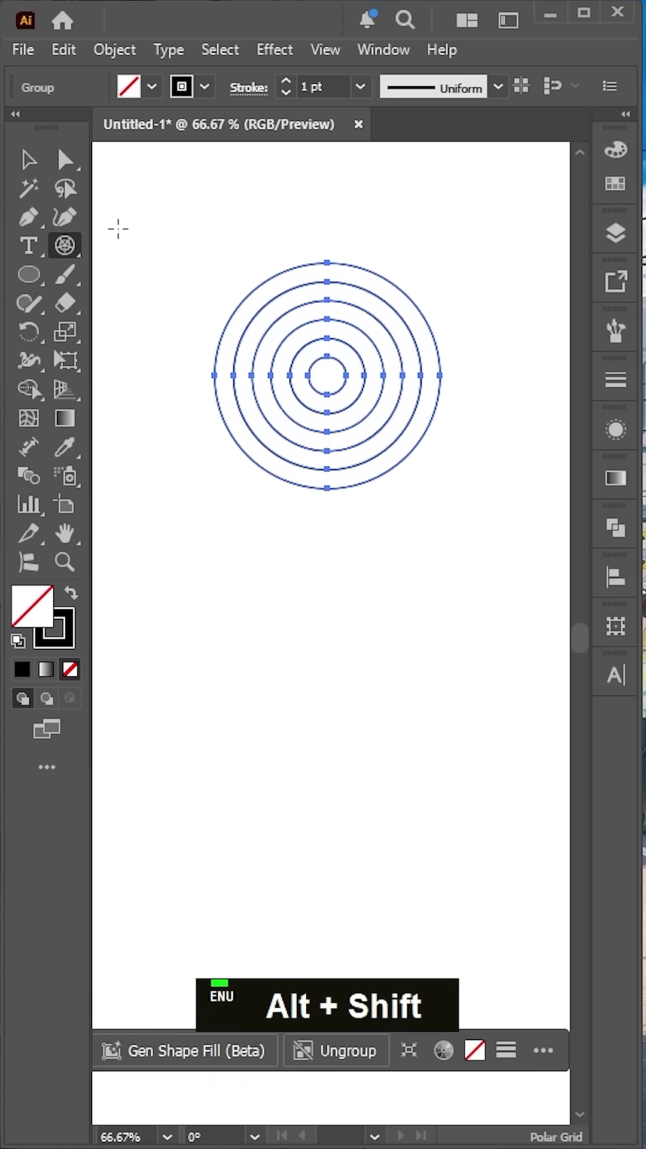
click(40, 168)
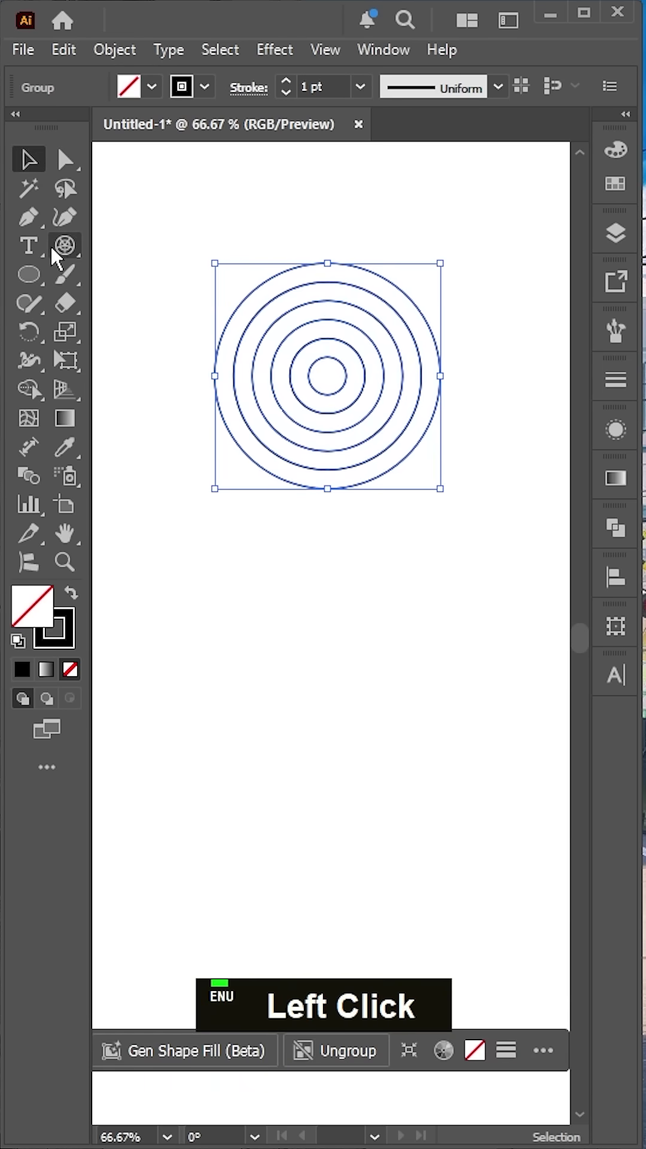
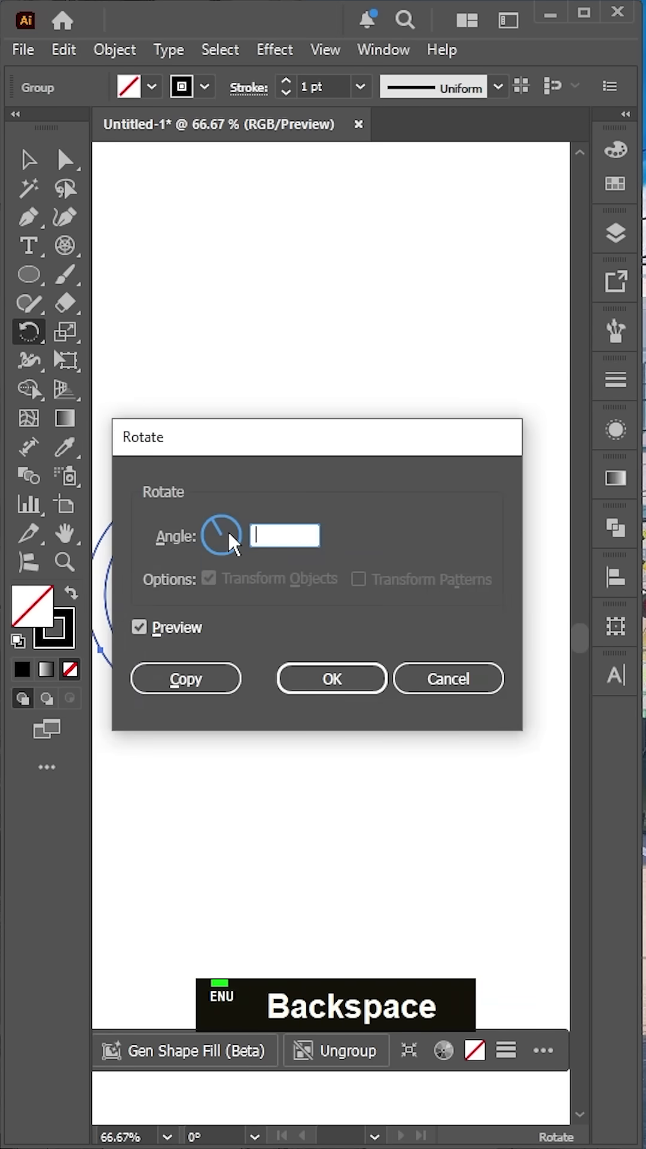
Step: Rotate-copy the circle group by 360/3 twice to form a triangle, then select all three groups
text(360/3)
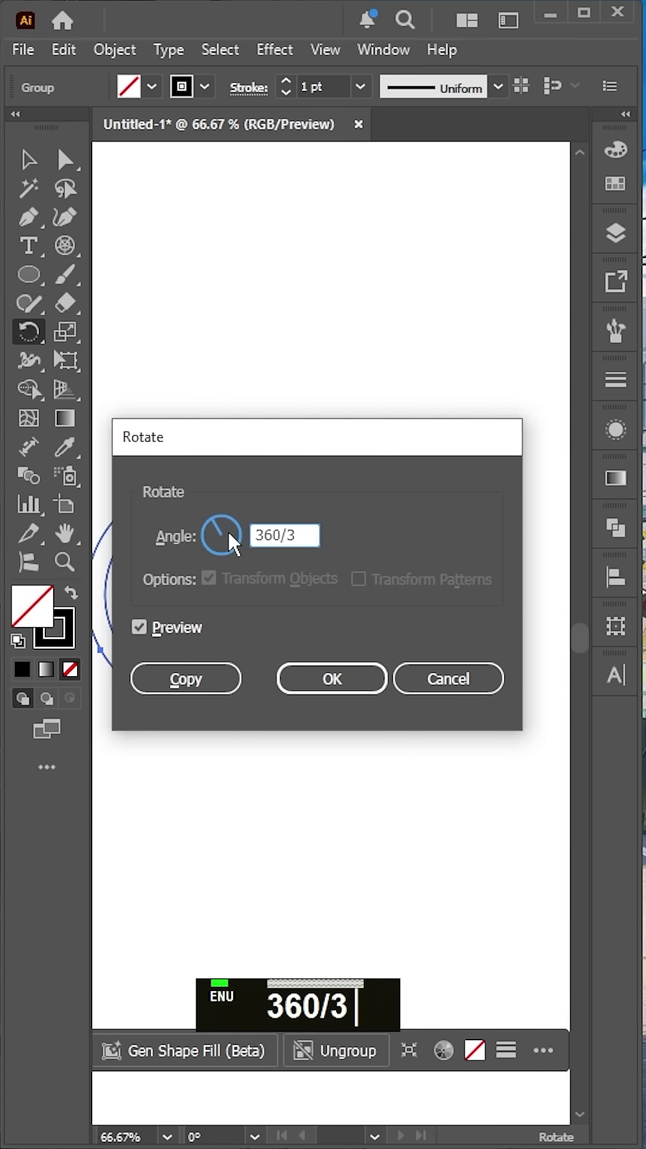
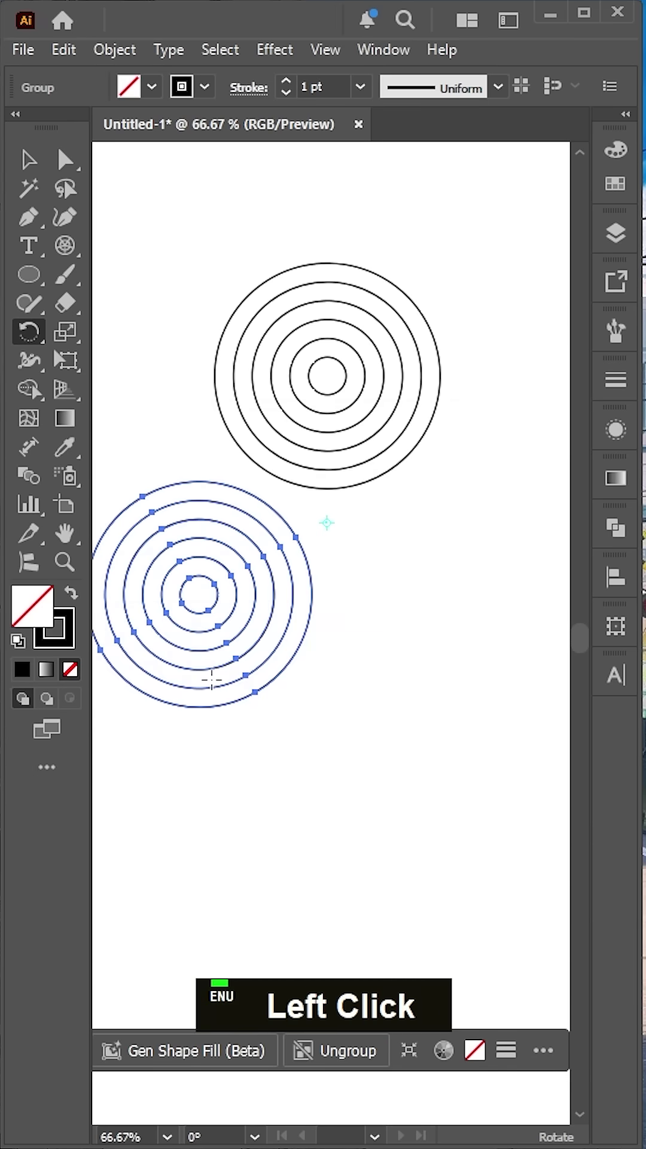
key(ctrl+d)
key(ctrl+z)
click(30, 173)
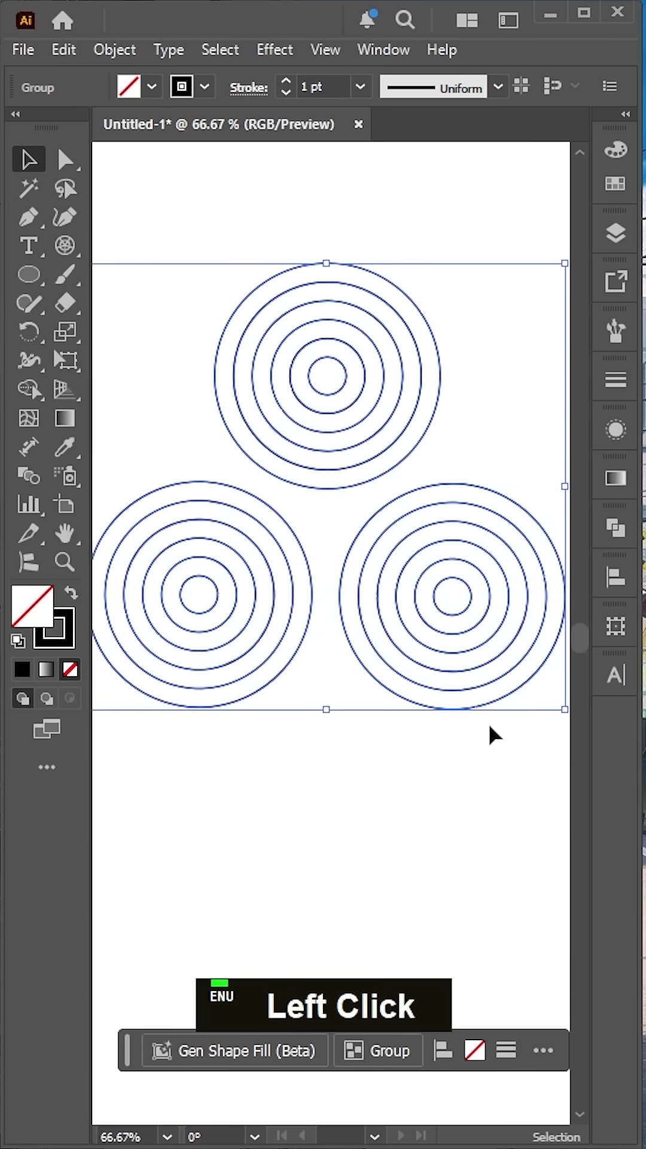
Step: Group the three circle sets and draw a centred circle through their group centres
click(431, 645)
key(ctrl+g)
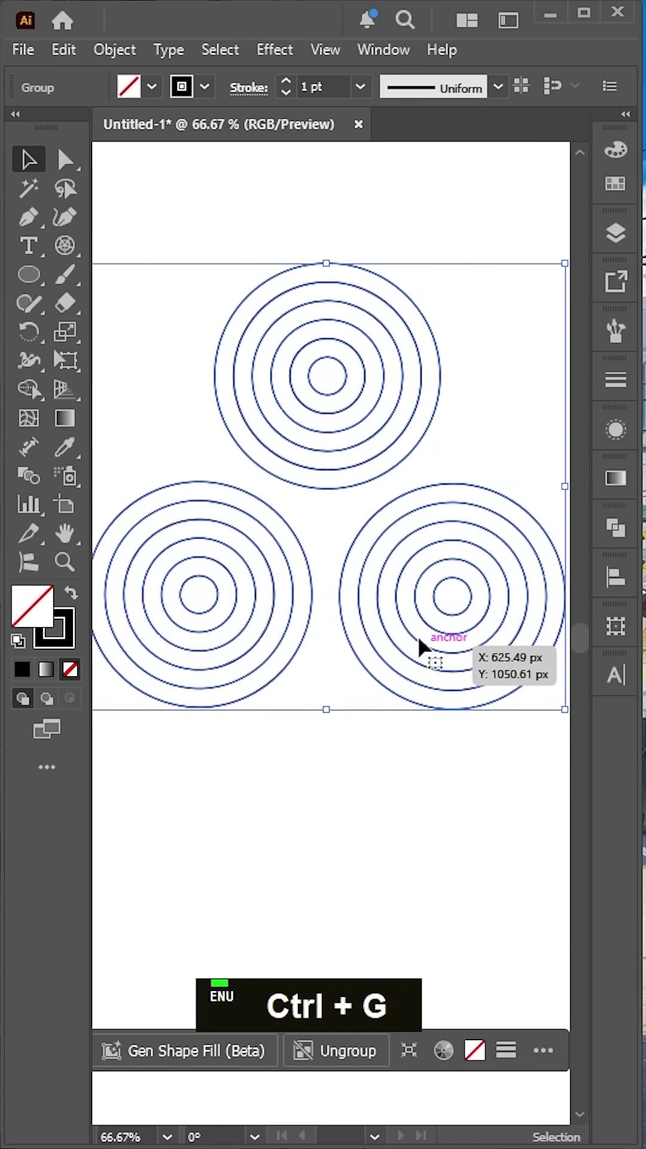
click(46, 278)
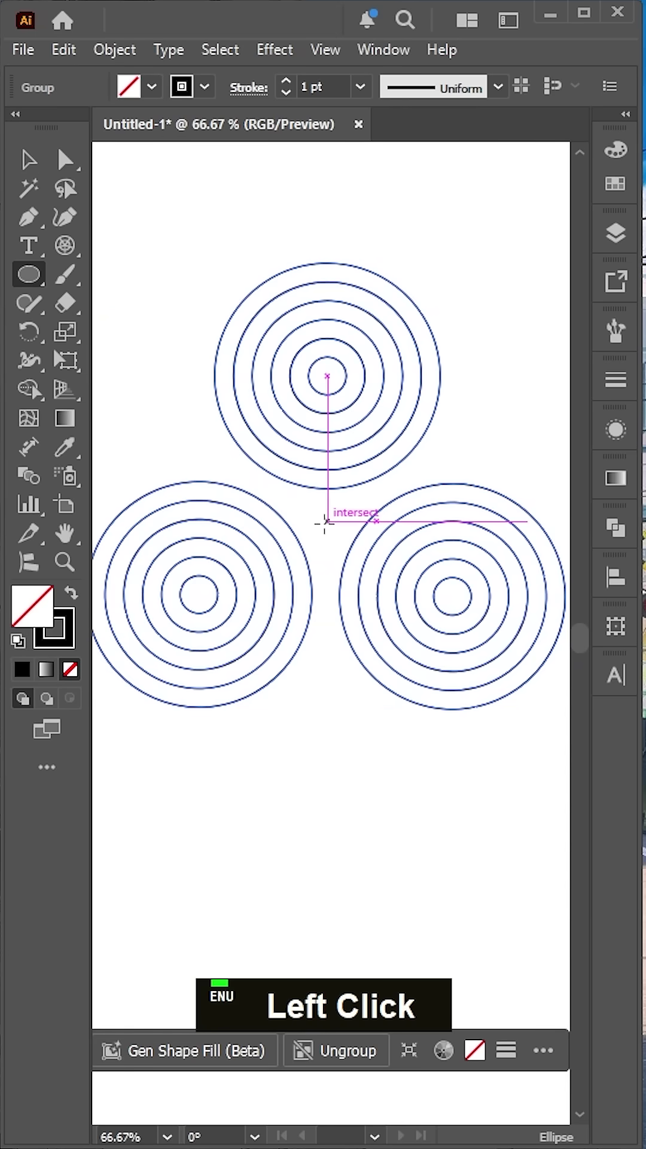
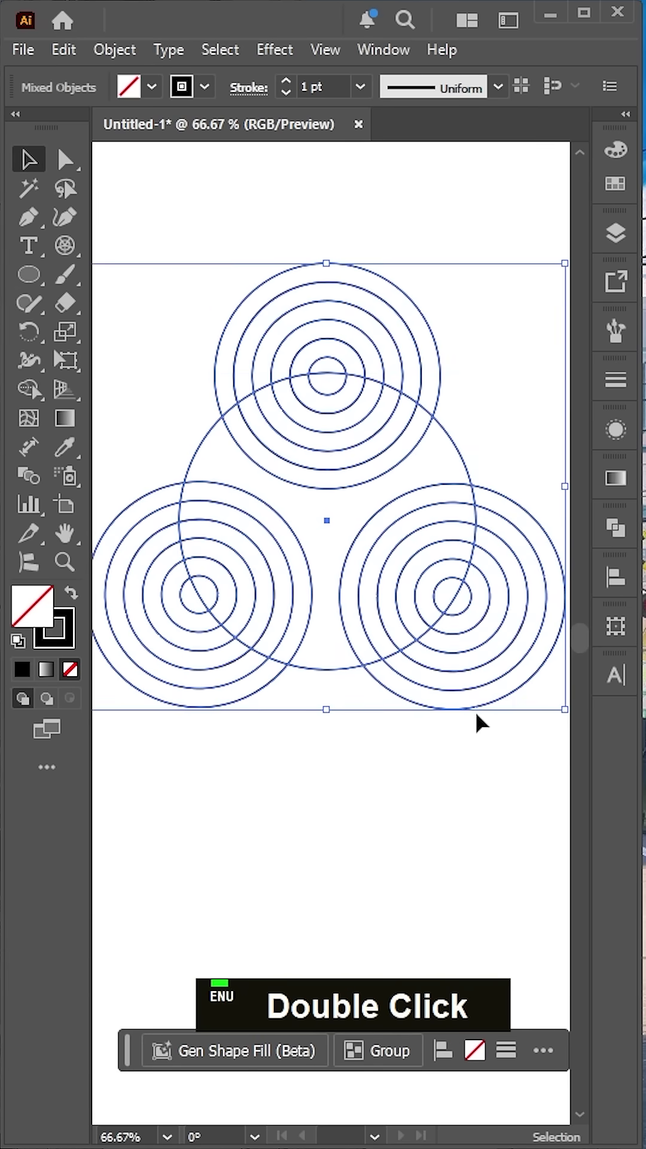
Step: Merge the regions into arc stripes with red fill and no stroke, then deselect
click(34, 402)
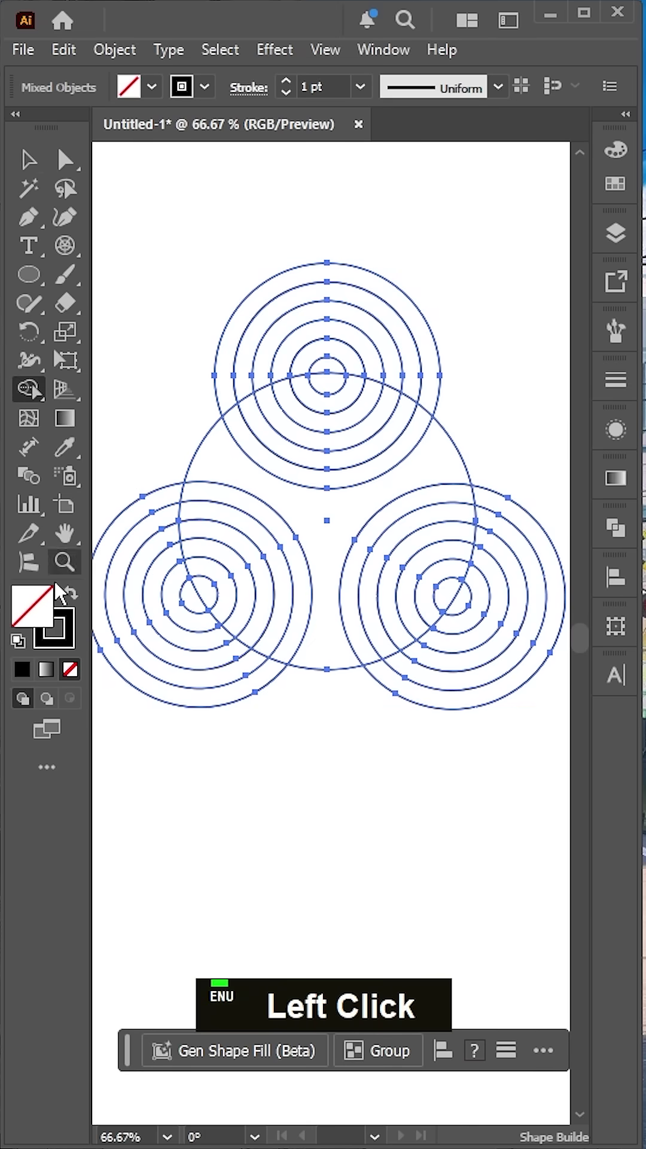
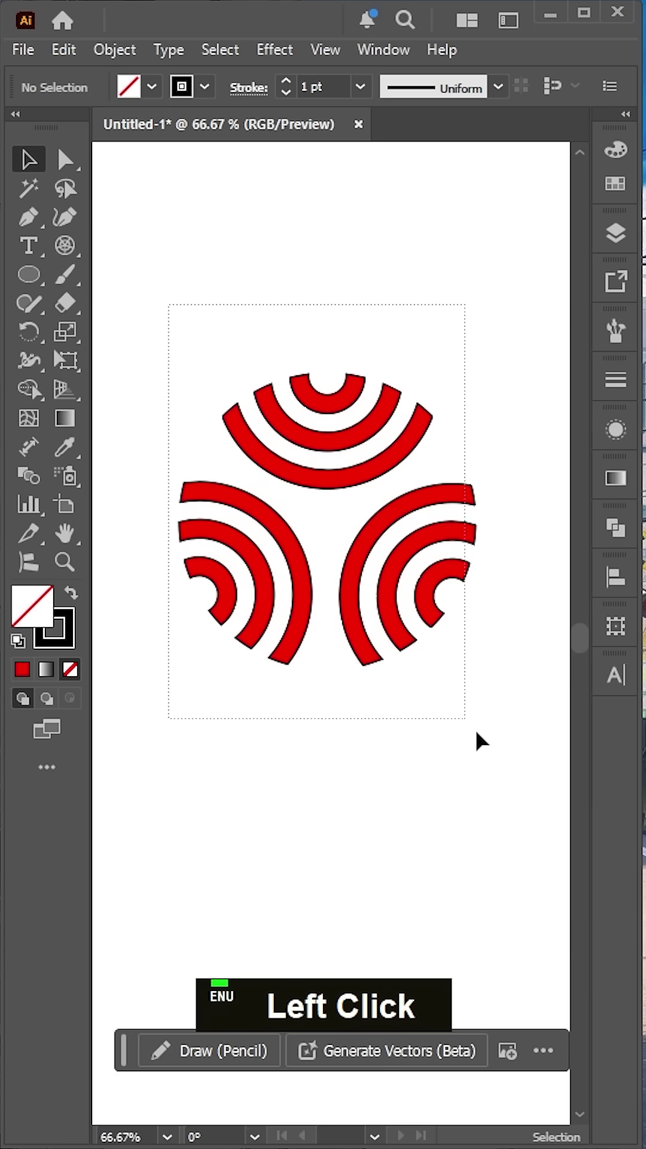
double_click(73, 680)
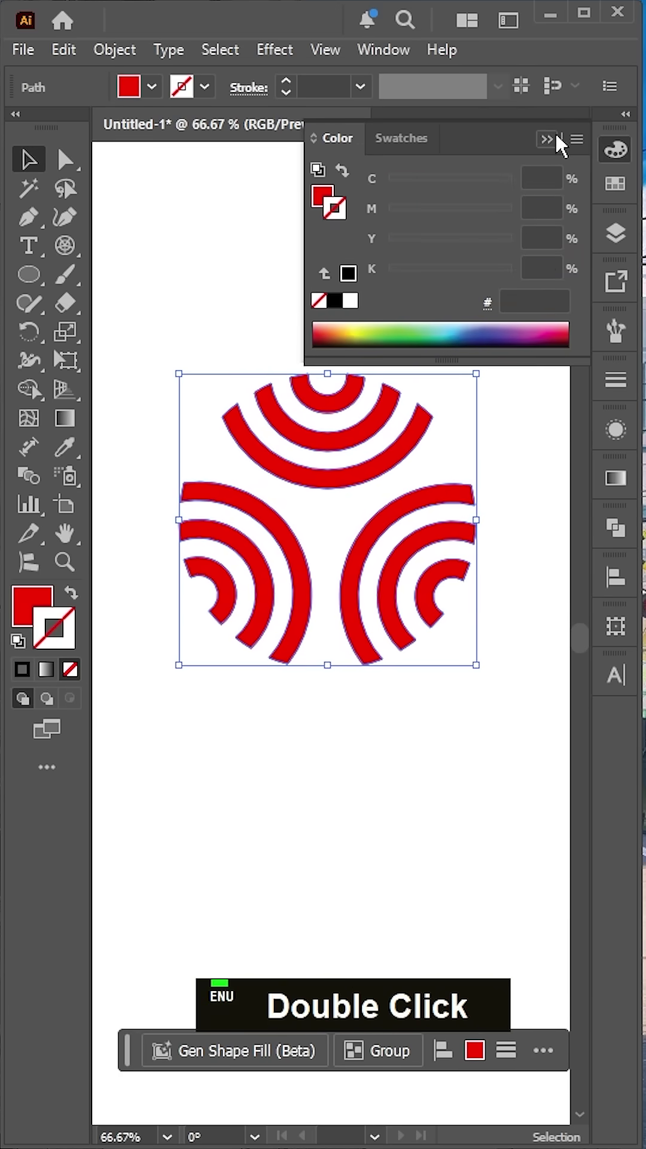
click(550, 149)
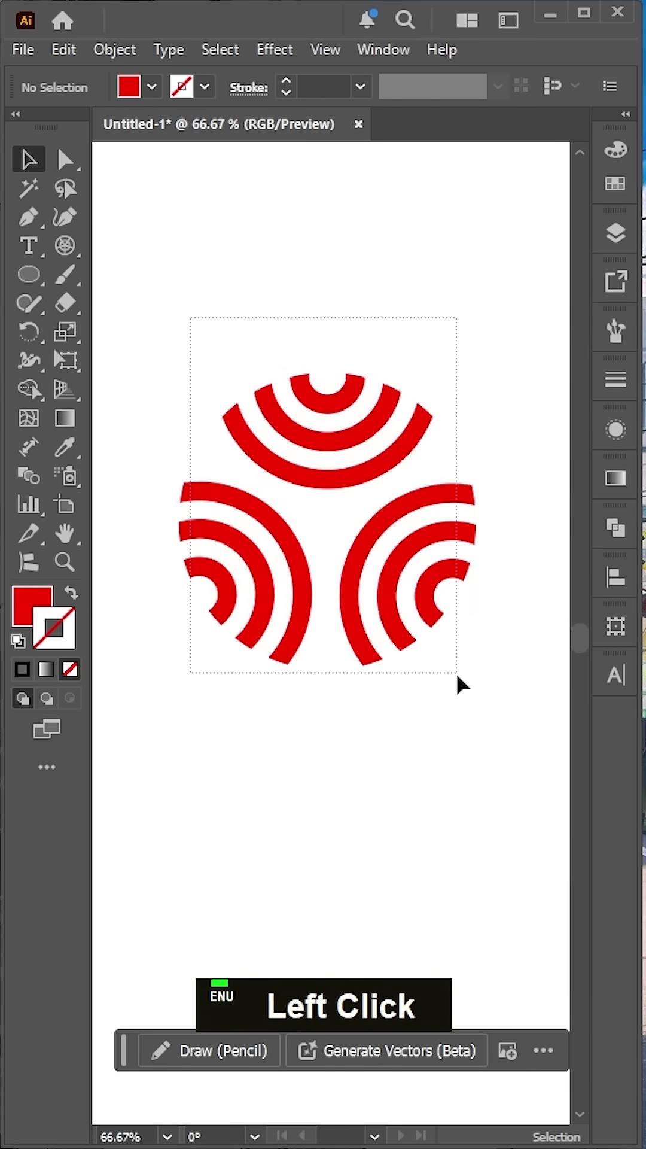